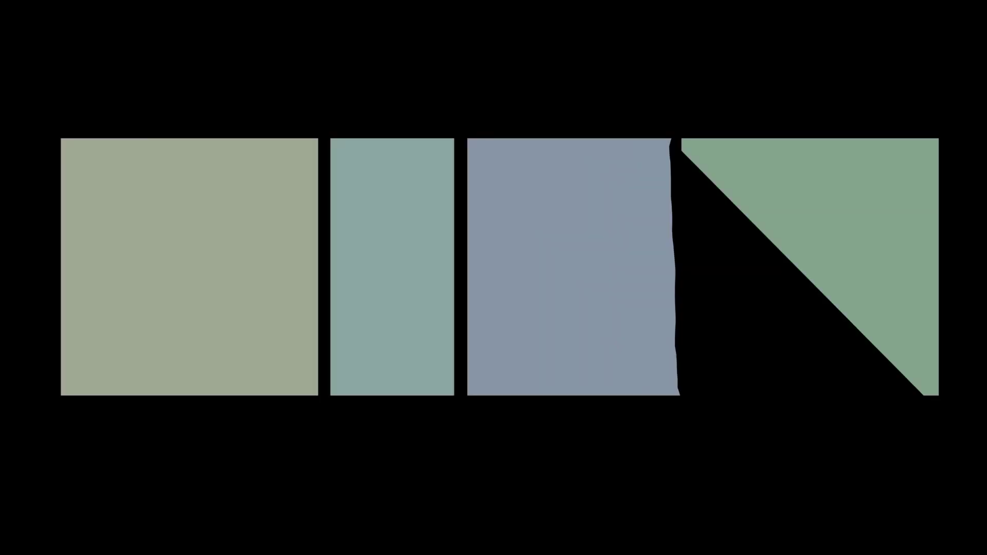
- Create a vertex group 'full' on the left plane and assign all its vertices in Edit Mode
left_click(511, 151)
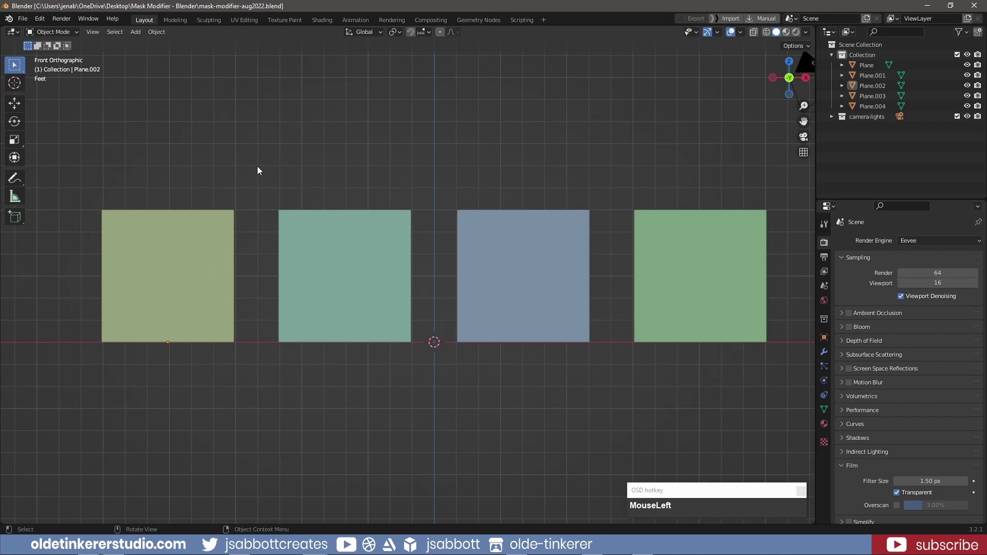
key("Tab")
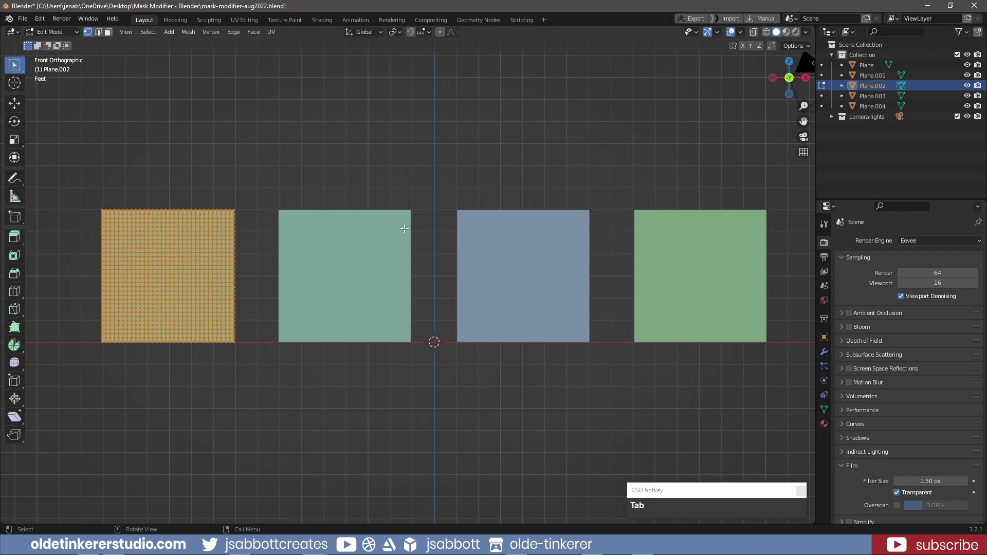
left_click(826, 412)
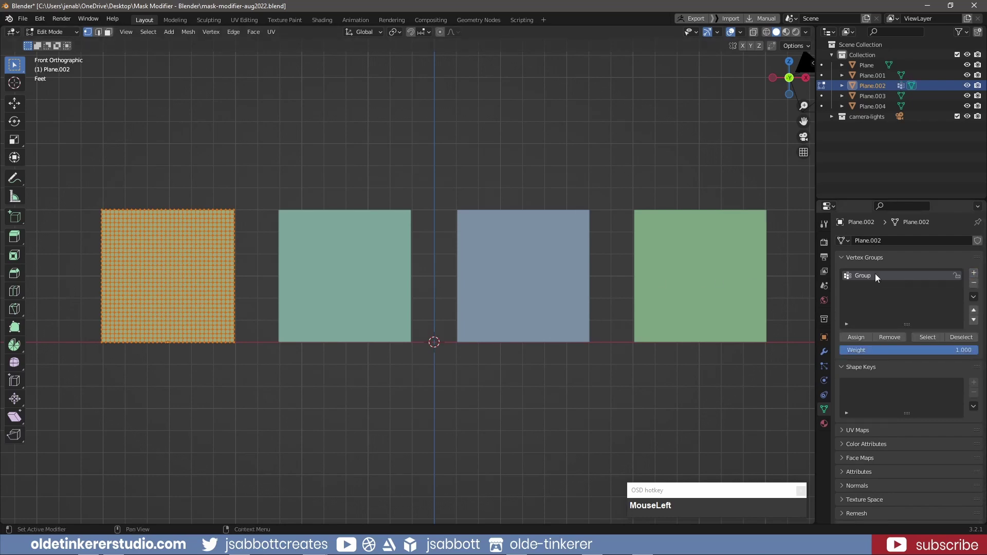
type("MouseLeftfull")
key("Return")
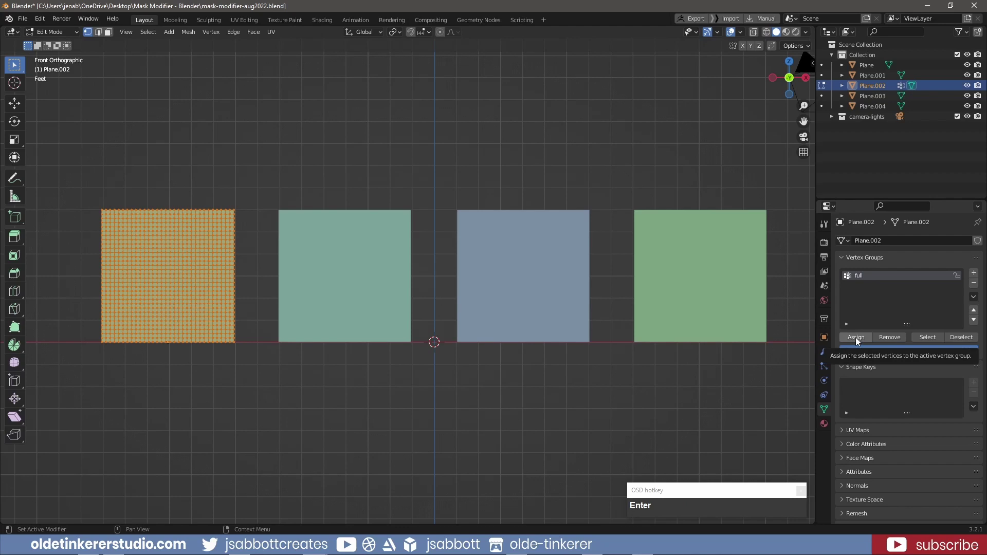
left_click(859, 340)
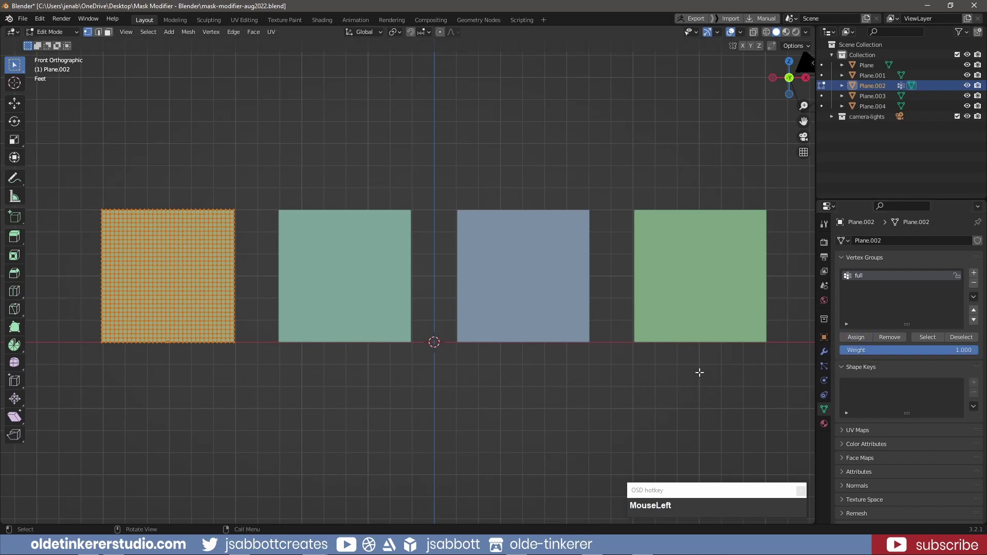
key("Tab")
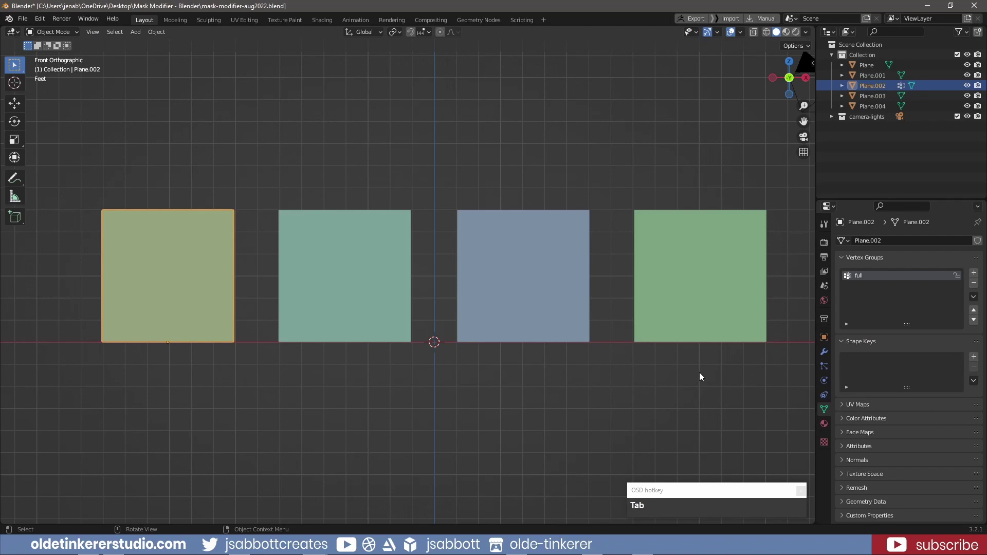
- Add a Mask modifier set to the 'full' group, then move on to the second plane
left_click_drag(825, 353, 912, 376)
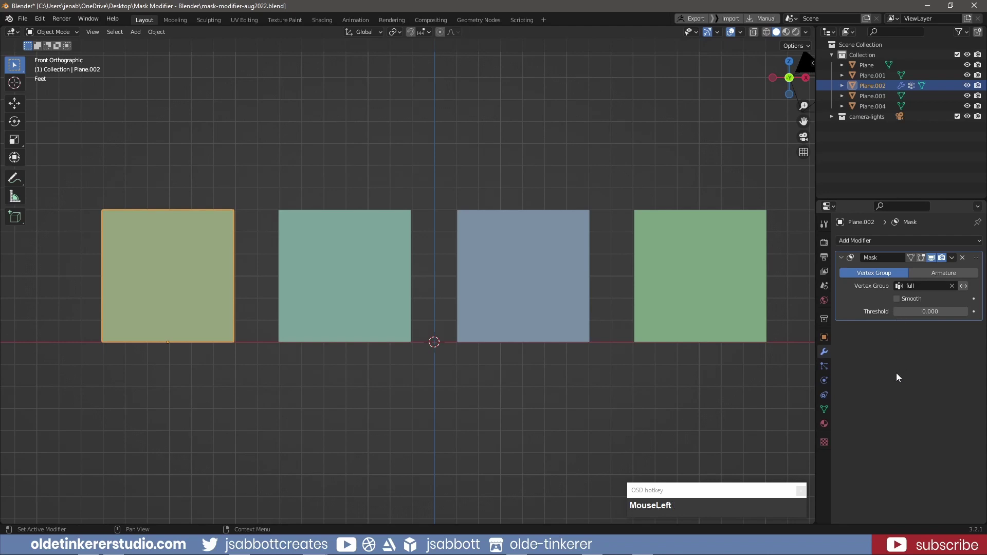
scroll("down", 3)
left_click(358, 266)
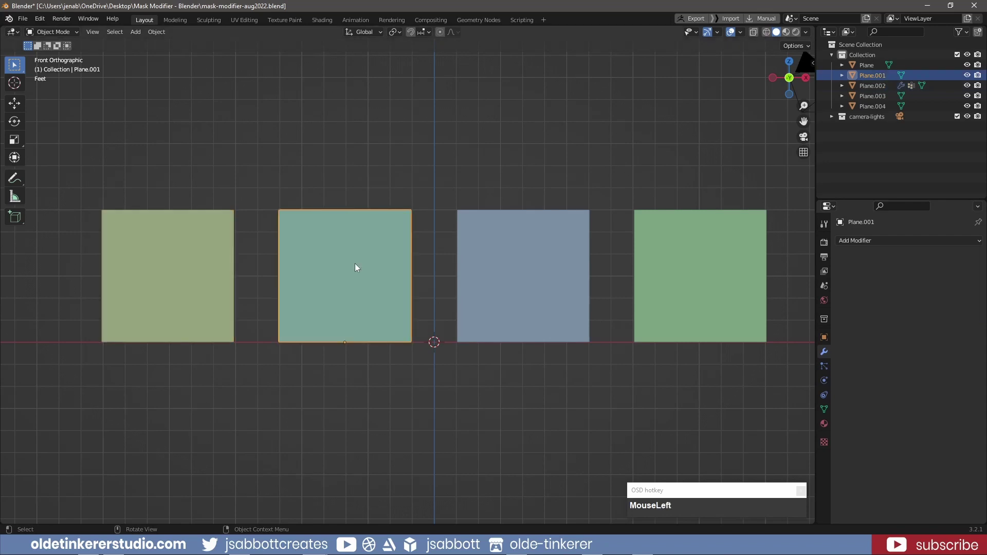
- Create a vertex group 'half' holding only the second plane's right-half vertices
key("Tab")
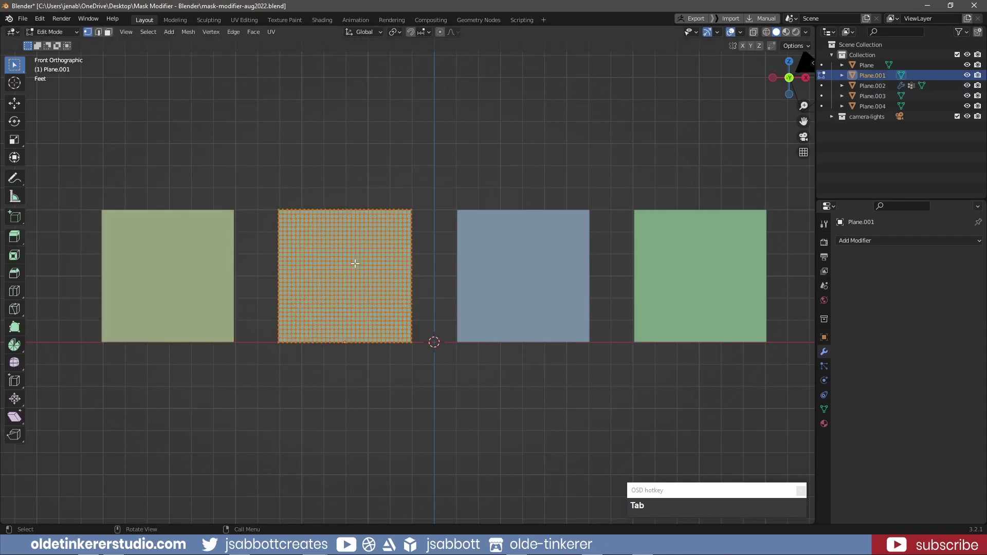
key("alt+a")
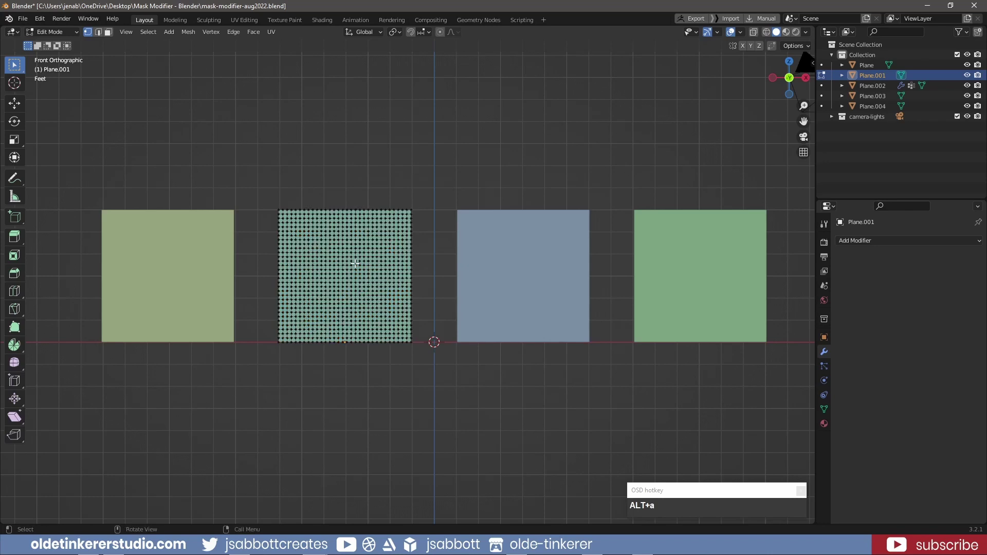
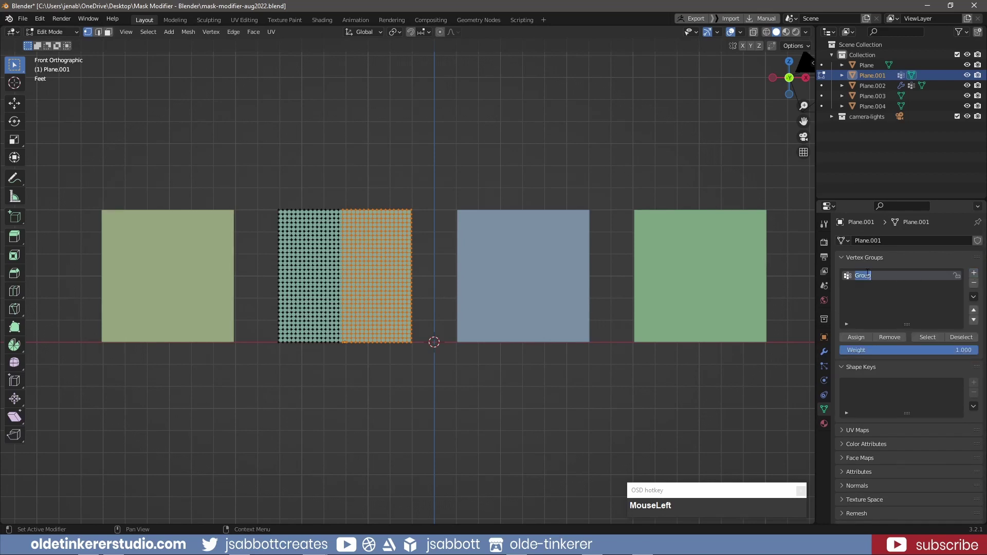
type("MouseLefthalf")
key("Return")
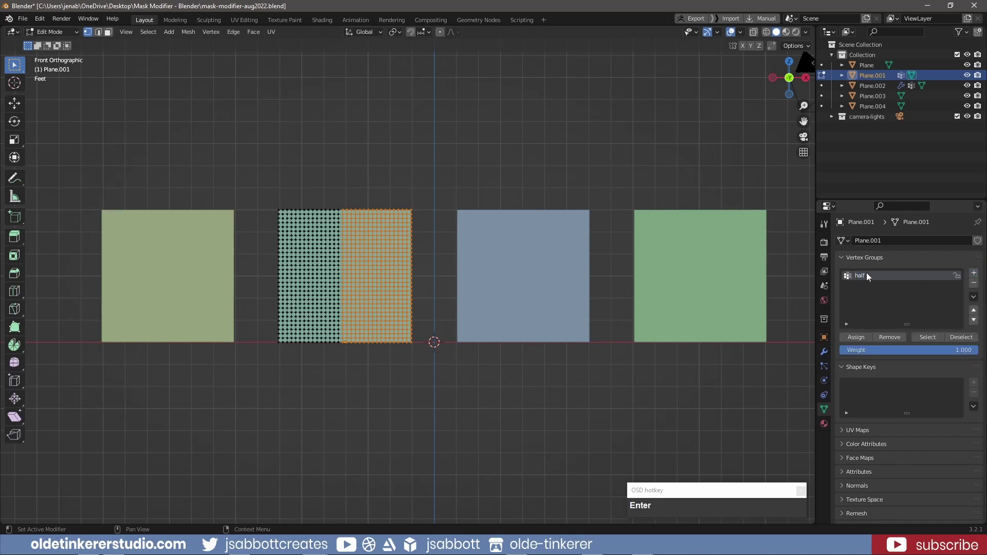
left_click(857, 342)
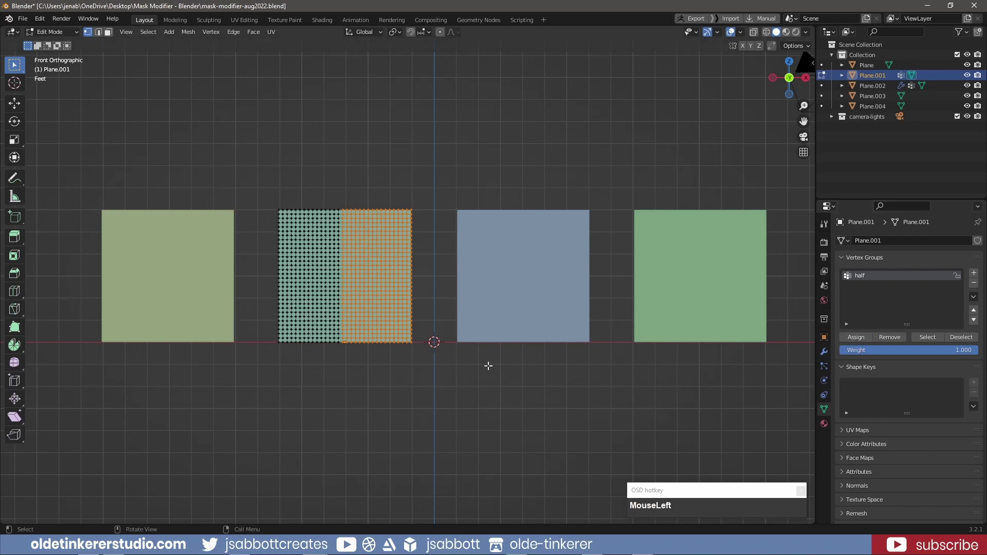
key("Tab")
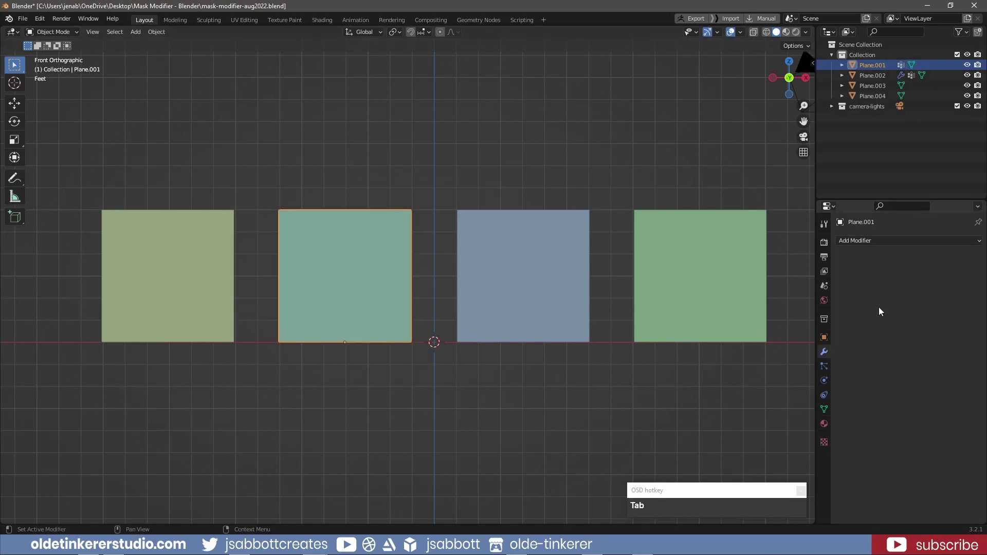
- Add a Mask modifier using the 'half' group so only the right-half strip remains
left_click_drag(879, 242, 898, 398)
scroll("down", 3)
left_click_drag(898, 301, 920, 393)
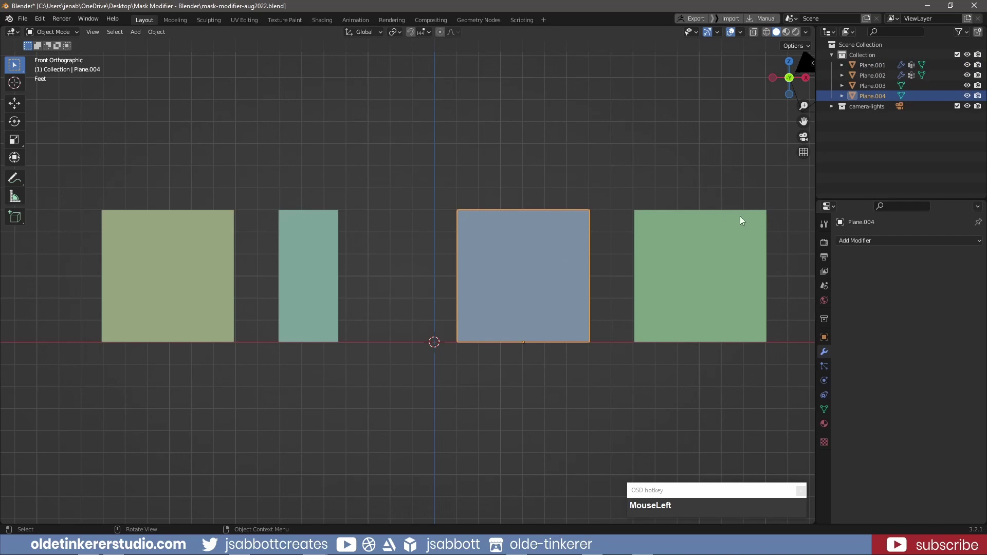
- Create a vertex group 'weight' on the third plane and assign all its vertices
key("Tab")
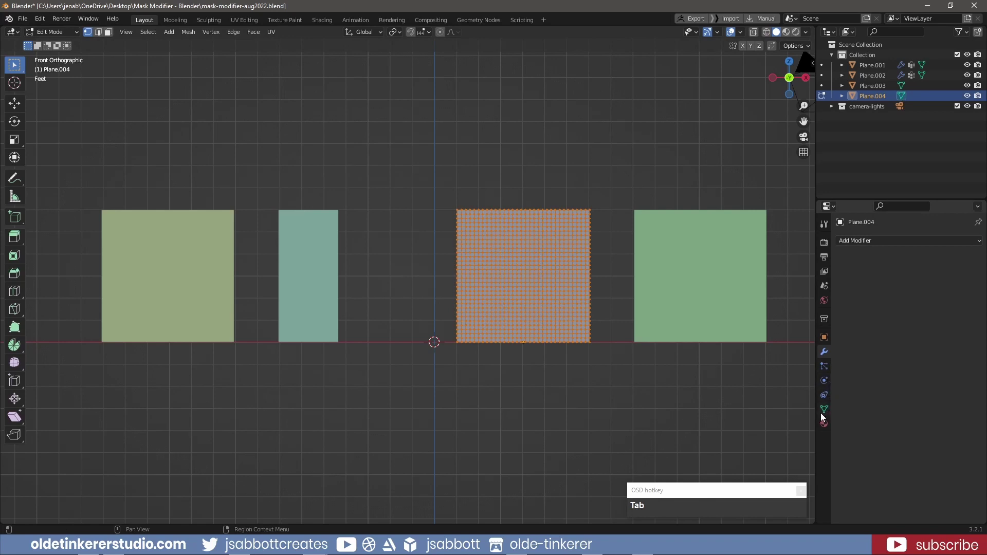
left_click(823, 415)
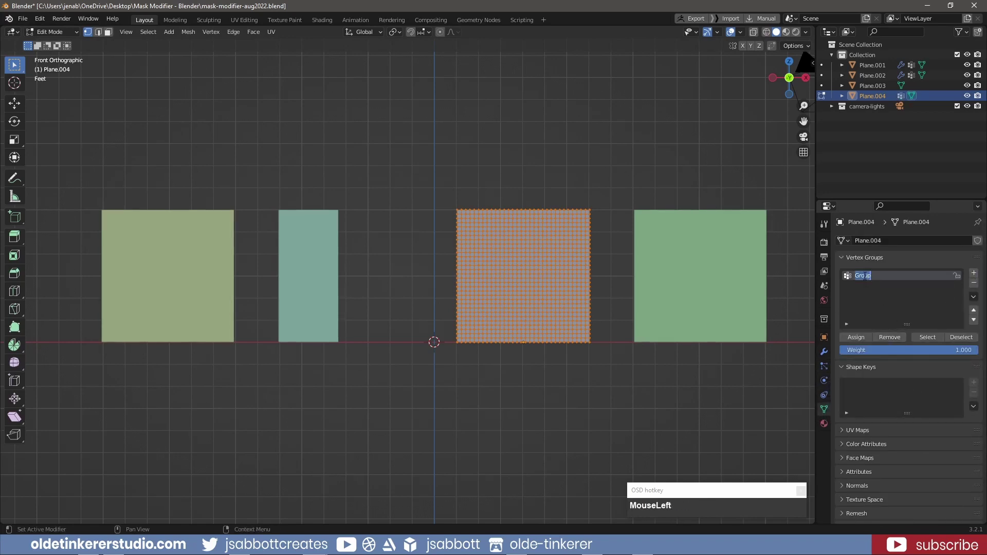
type("weight")
key("Return")
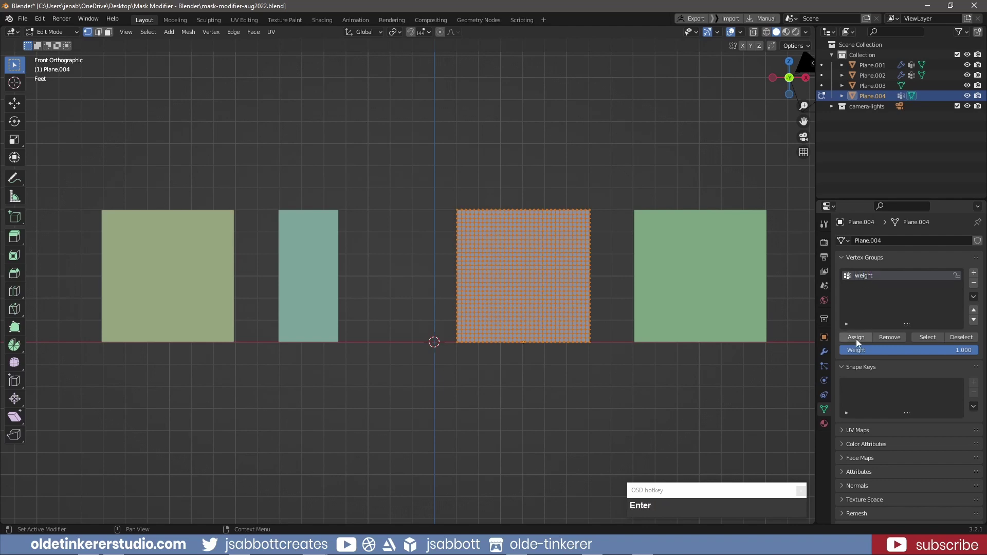
left_click(859, 342)
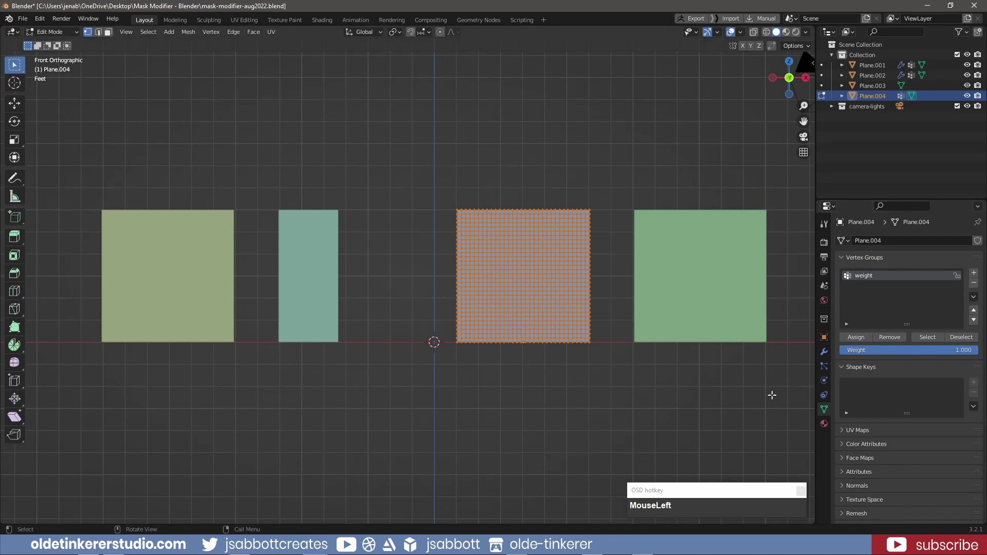
- Mask the third plane by the 'weight' group and enter Weight Paint with brush weight 0.1
key("Tab")
left_click(827, 357)
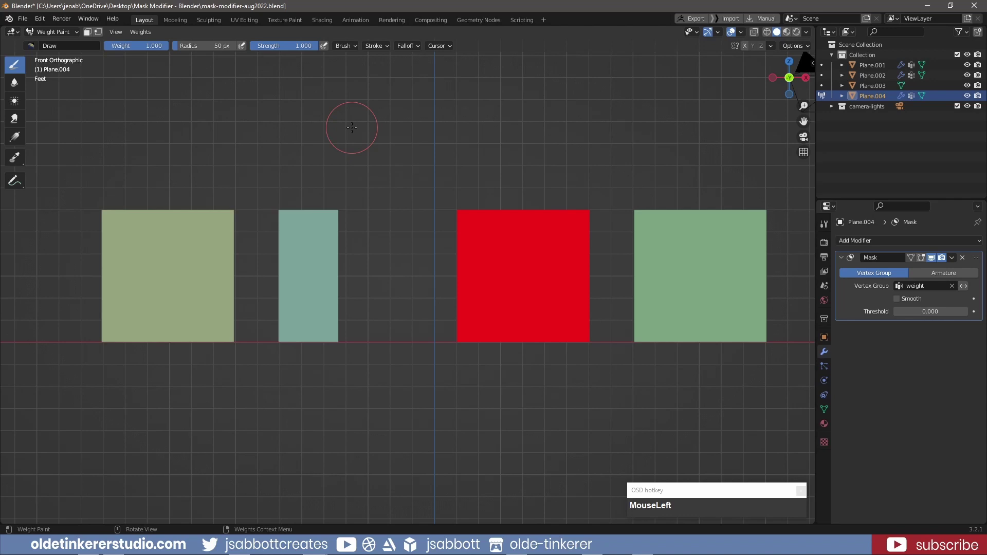
key("KP_1")
left_click(138, 49)
key("KP_Decimal")
key("KP_1")
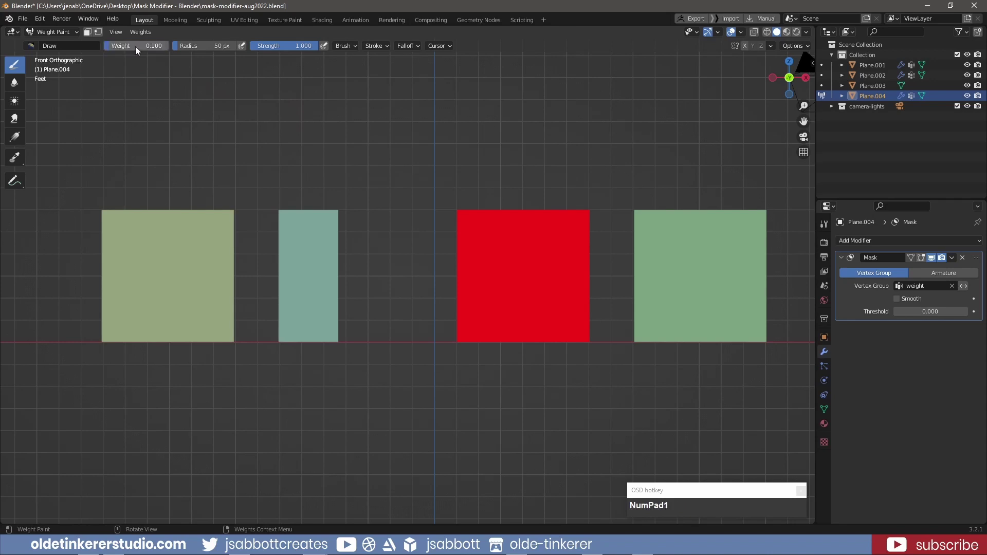
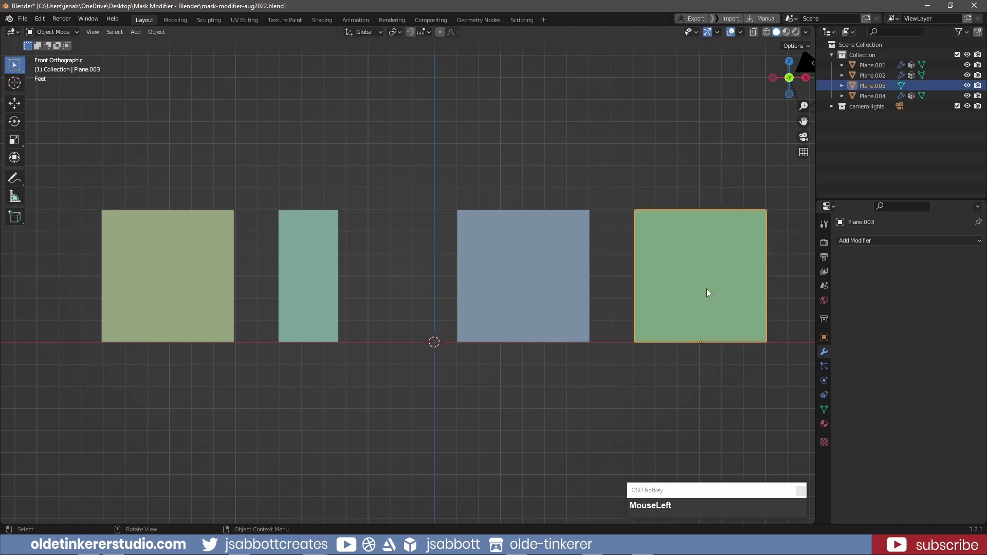
- Create a vertex group 'gradient' on the rightmost plane and assign all its vertices
key("Tab")
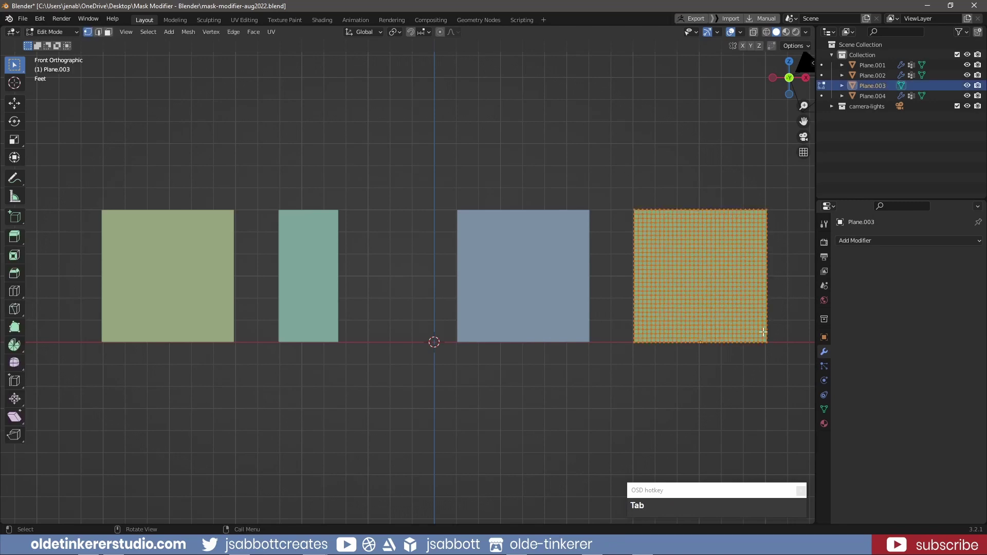
left_click(822, 417)
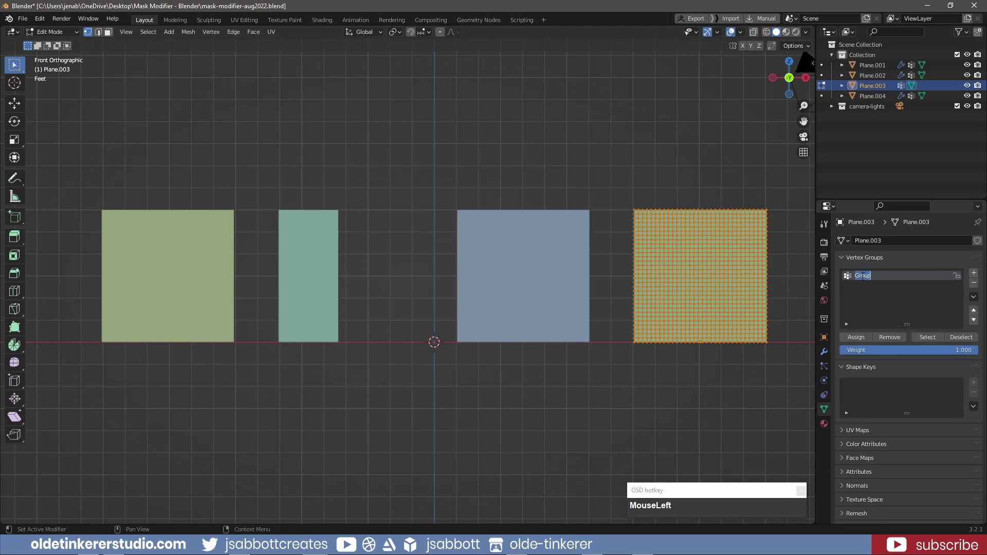
type("gradient")
key("Return")
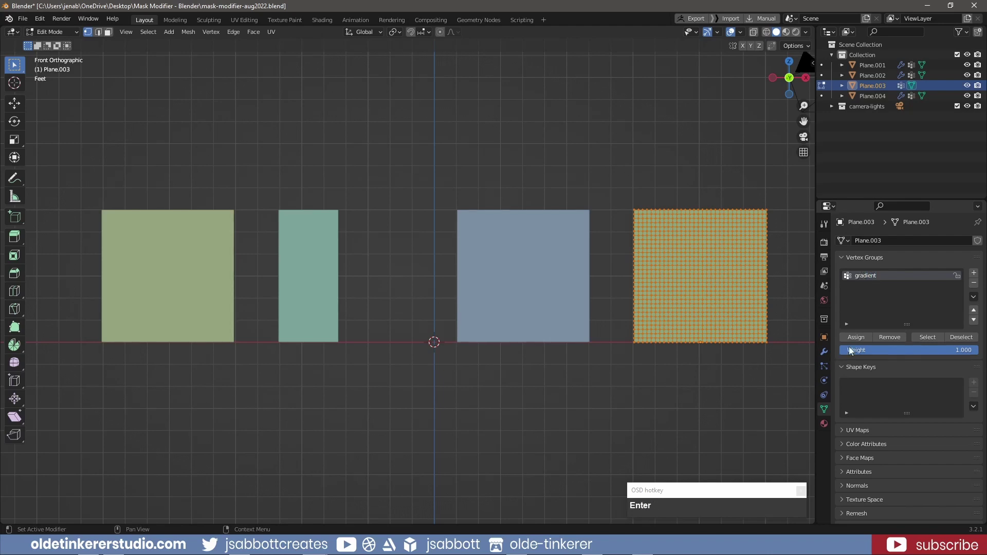
left_click(854, 343)
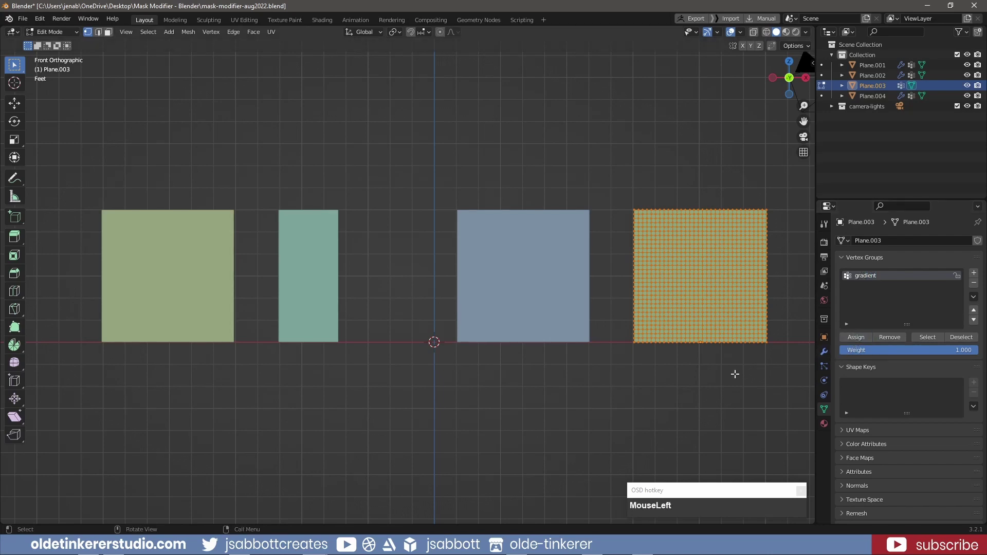
key("Tab")
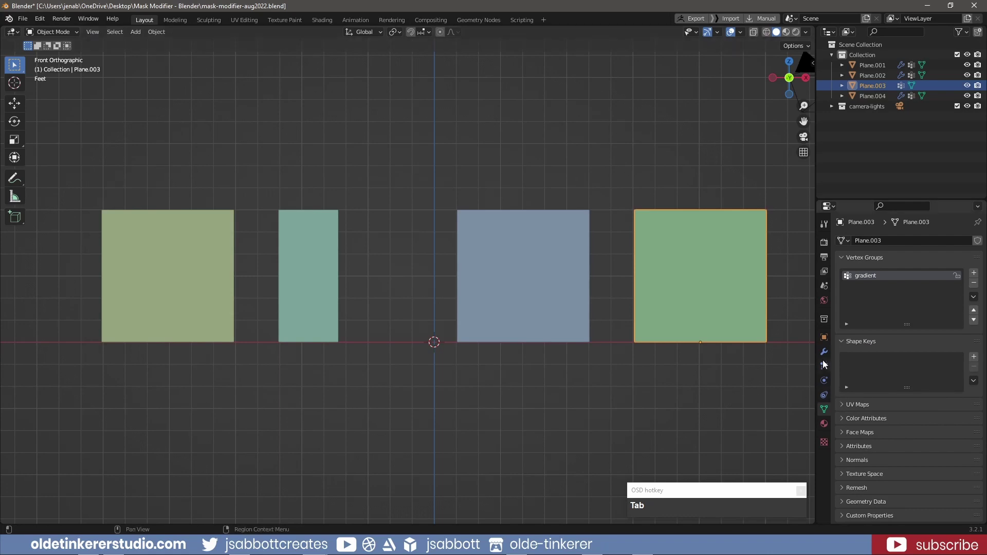